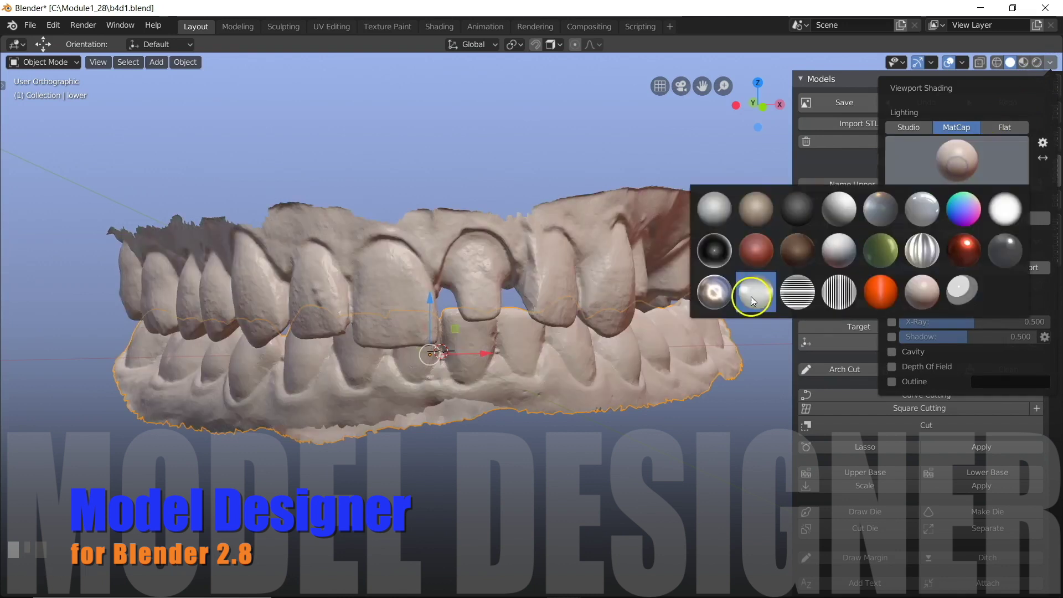
Give the teeth a light grey MatCap look in Viewport Shading
drag(617, 261, 713, 206)
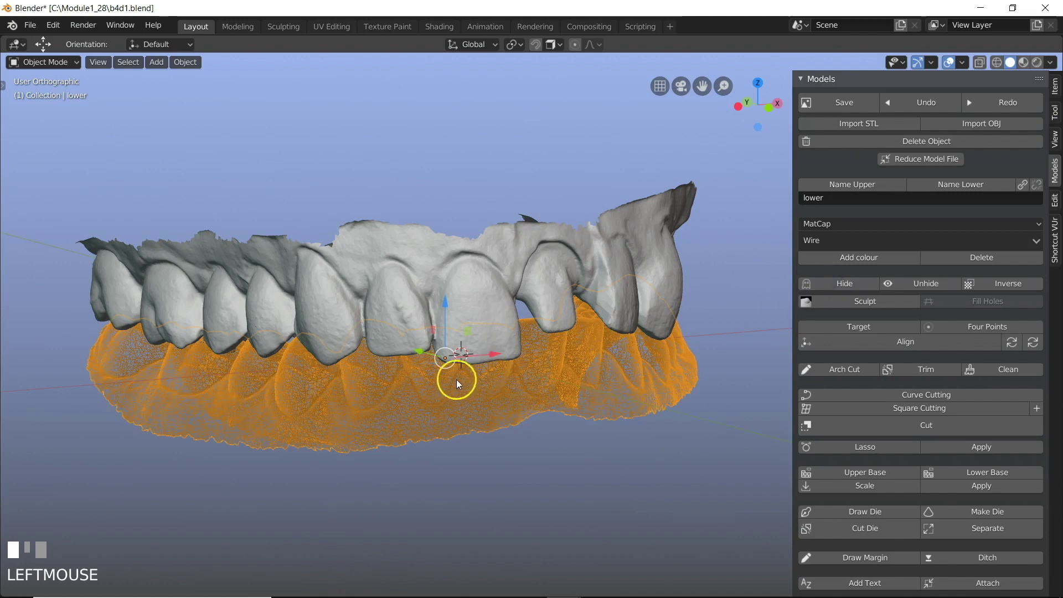
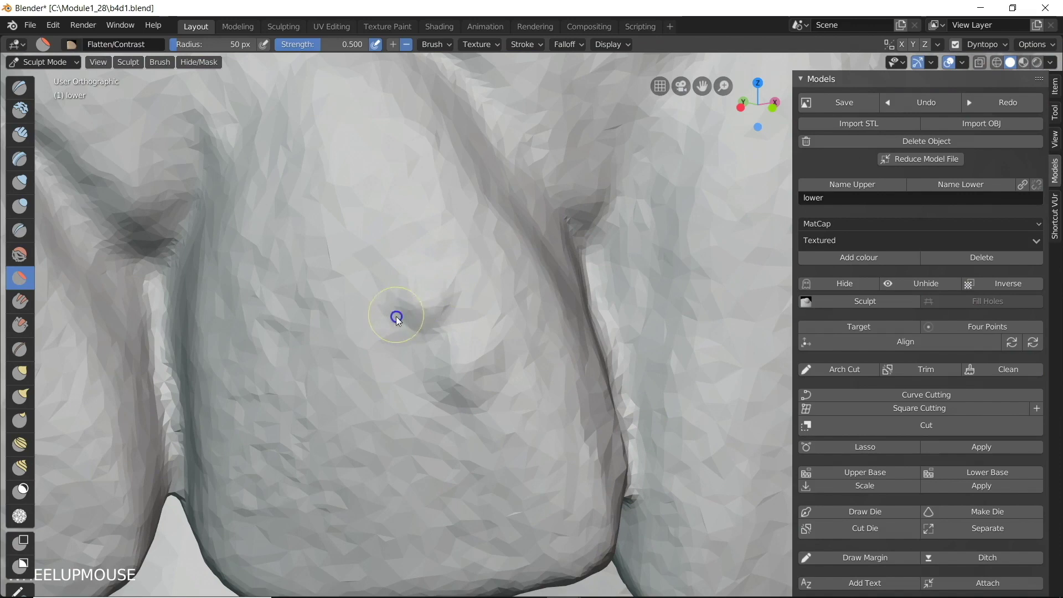
Set the Flatten/Contrast brush to radius 94 px with slightly lower strength
scroll(down, 3)
right_click(378, 325)
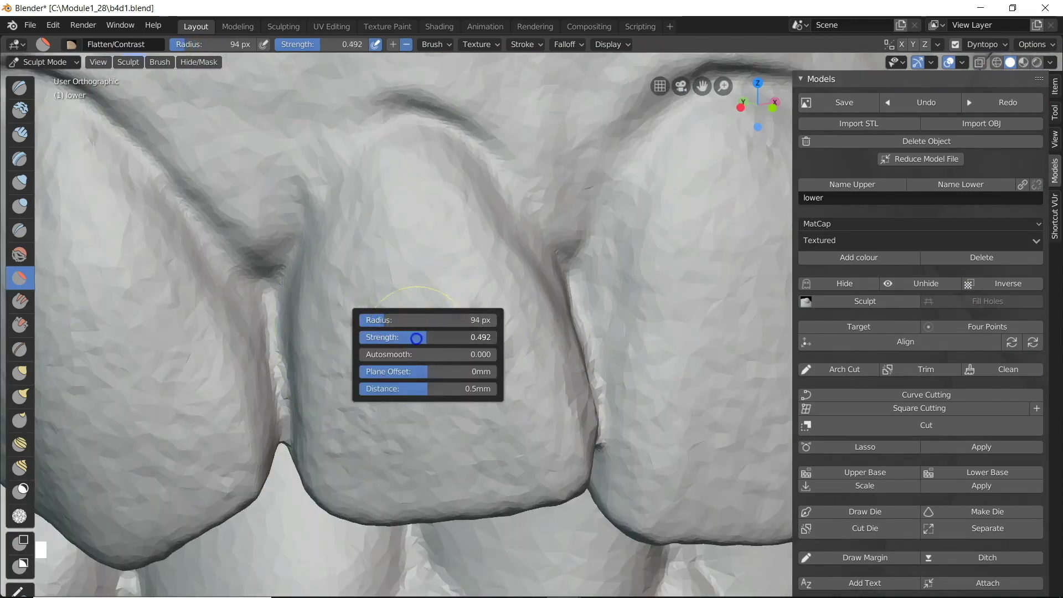
click(447, 314)
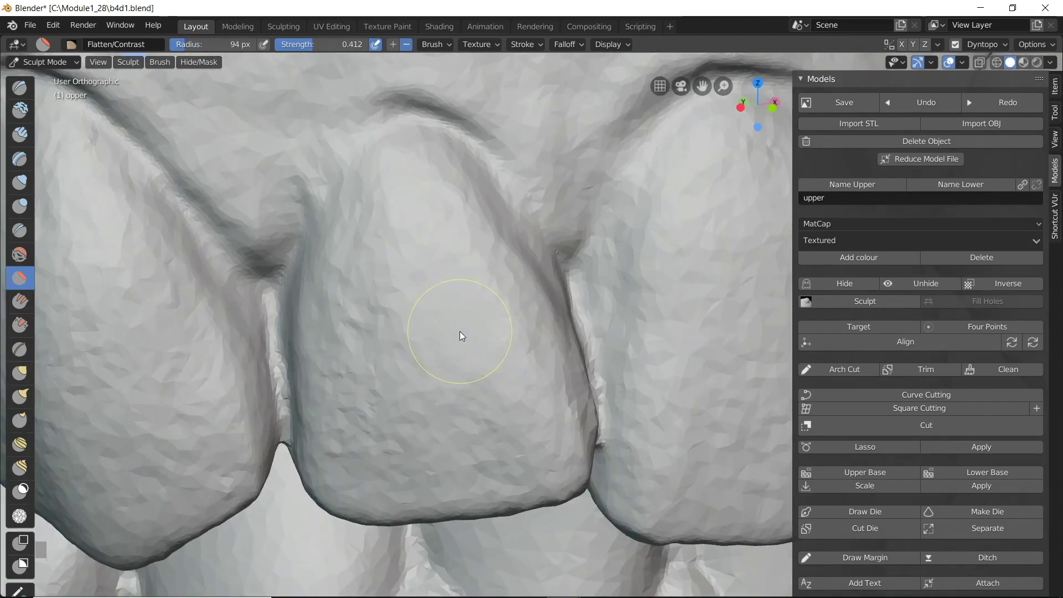
Switch into Edit Mode to inspect the mesh edges of the smoothed tooth
key(Tab)
scroll(up, 3)
scroll(down, 3)
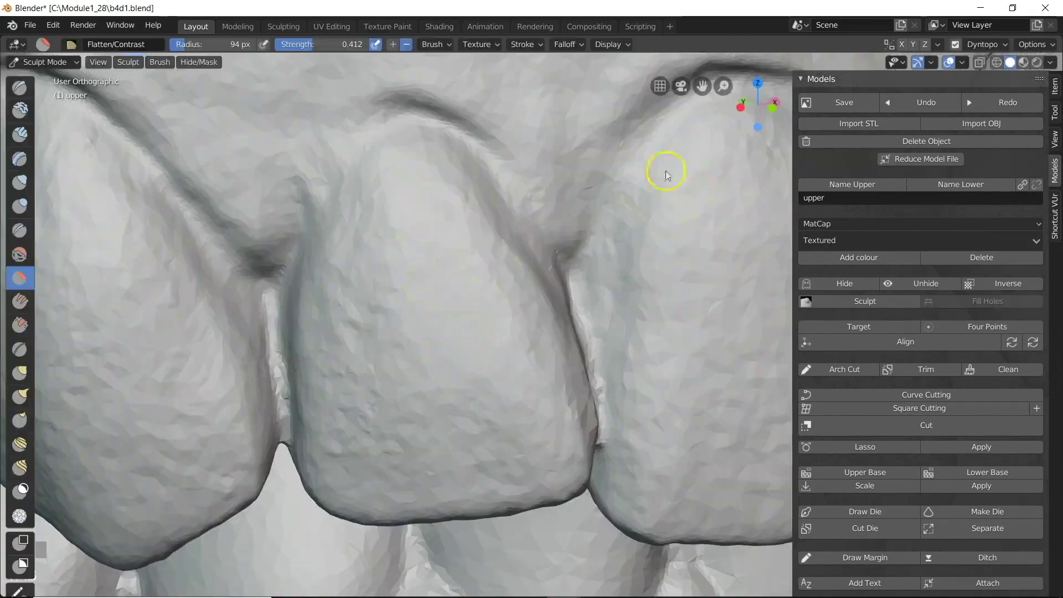